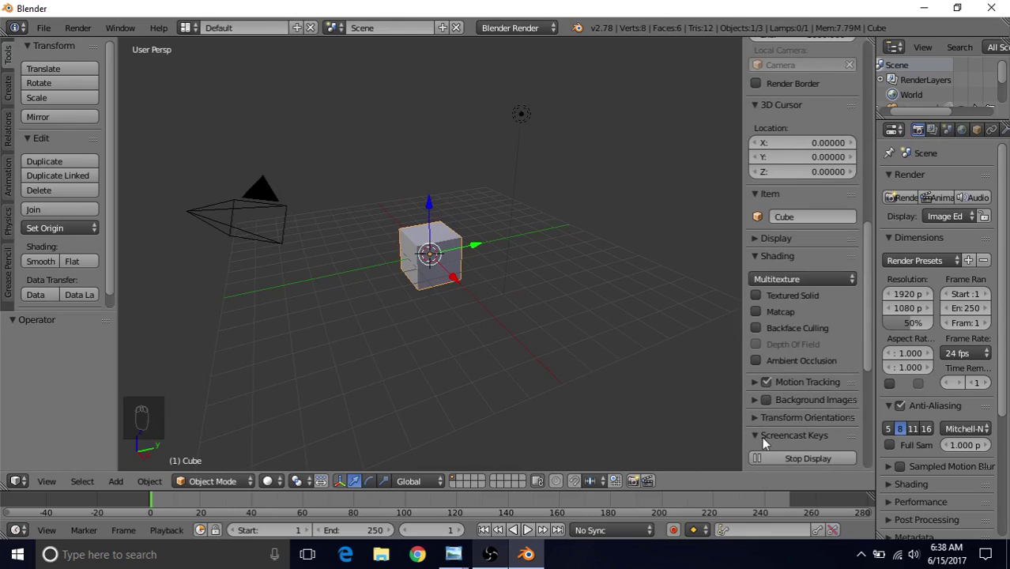
Select the default cube, camera and lamp together and request their deletion
left_click_drag(762, 439, 158, 389)
middle_click(158, 390)
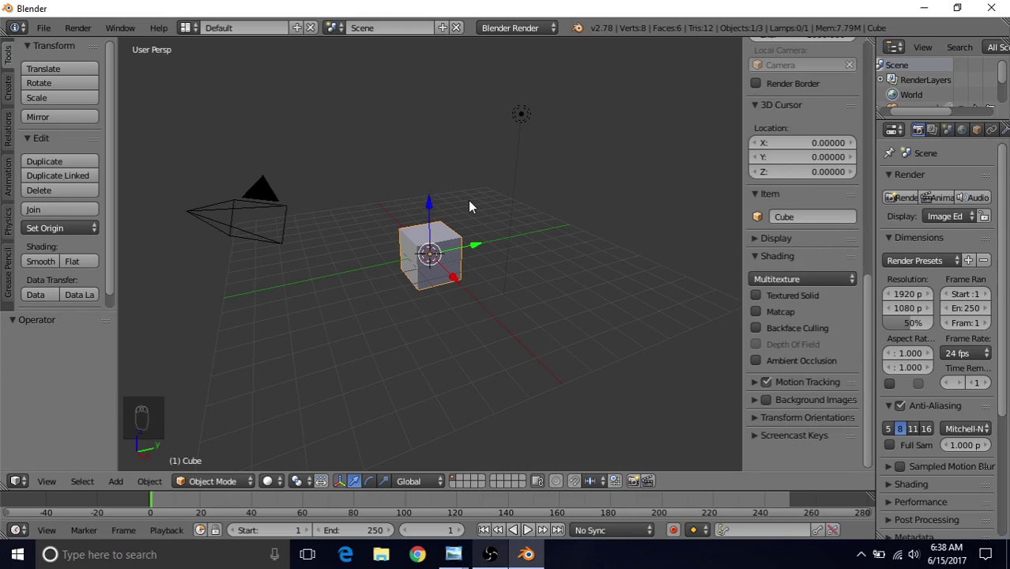
key("a")
key("a")
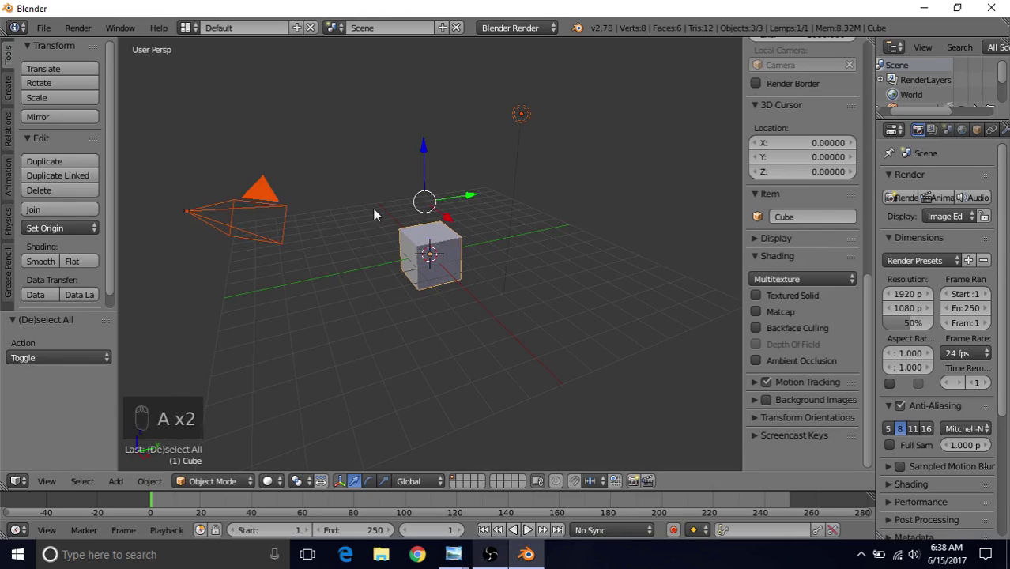
key("Delete")
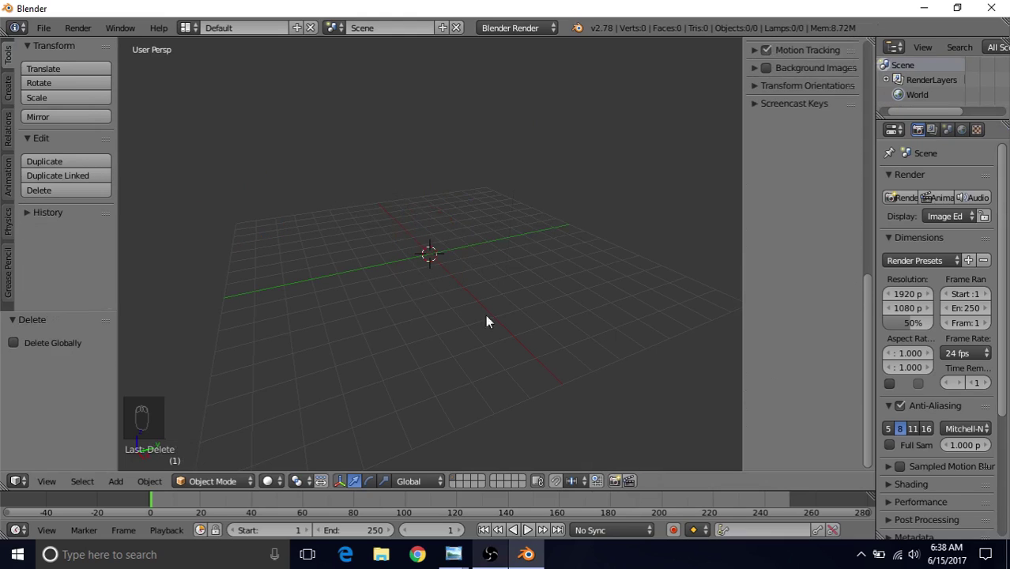
Confirm the deletion, then enable Background Images in the N properties panel
left_click_drag(871, 292, 875, 75)
left_click_drag(874, 78, 768, 427)
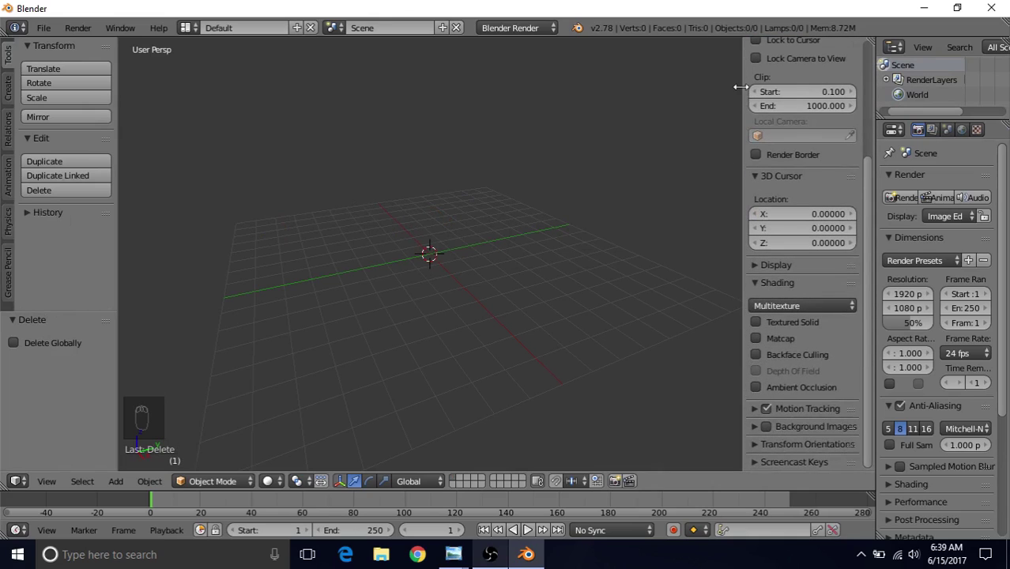
key("n")
key("n")
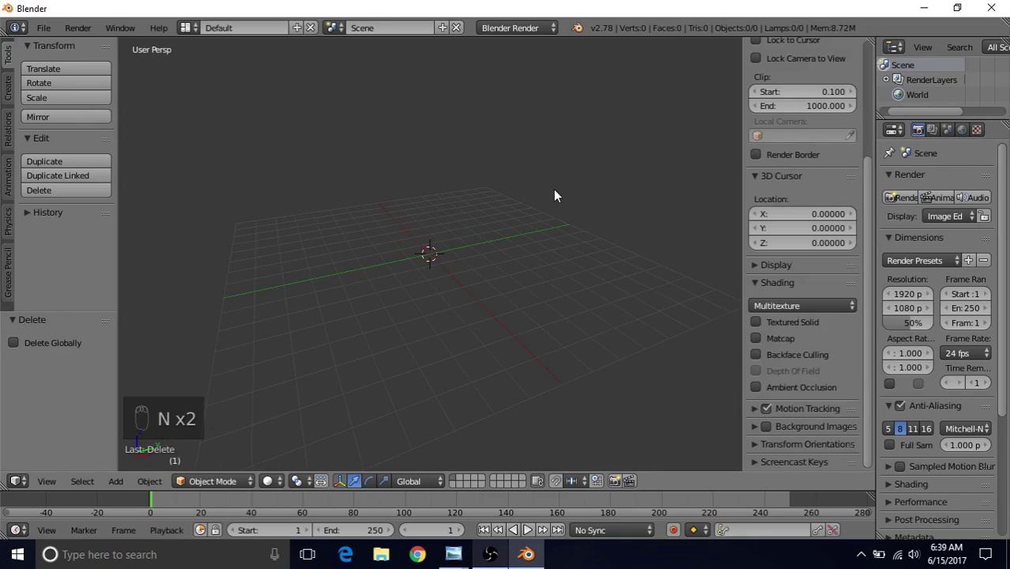
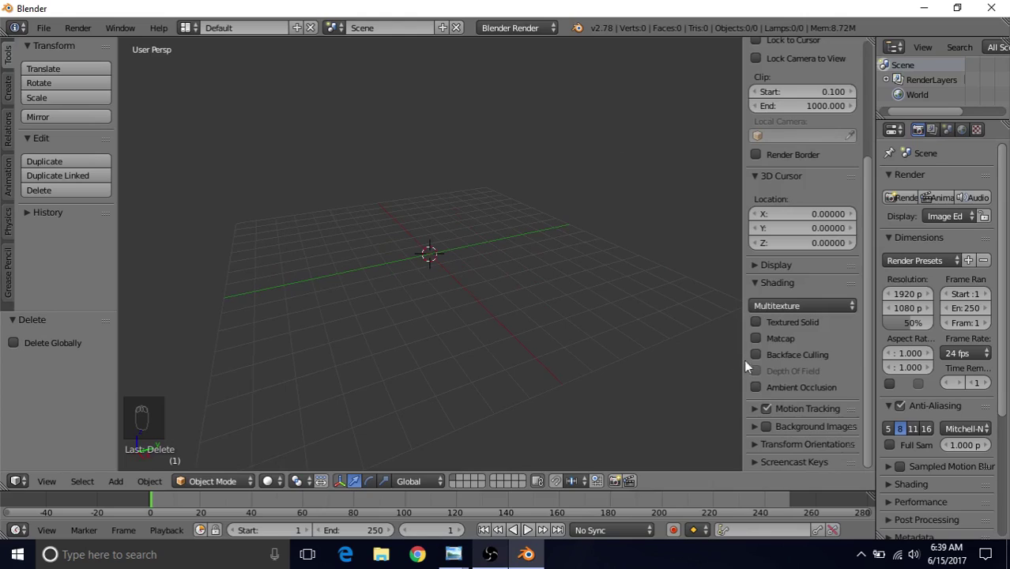
left_click_drag(871, 287, 769, 433)
left_click_drag(770, 433, 757, 434)
left_click_drag(758, 434, 824, 428)
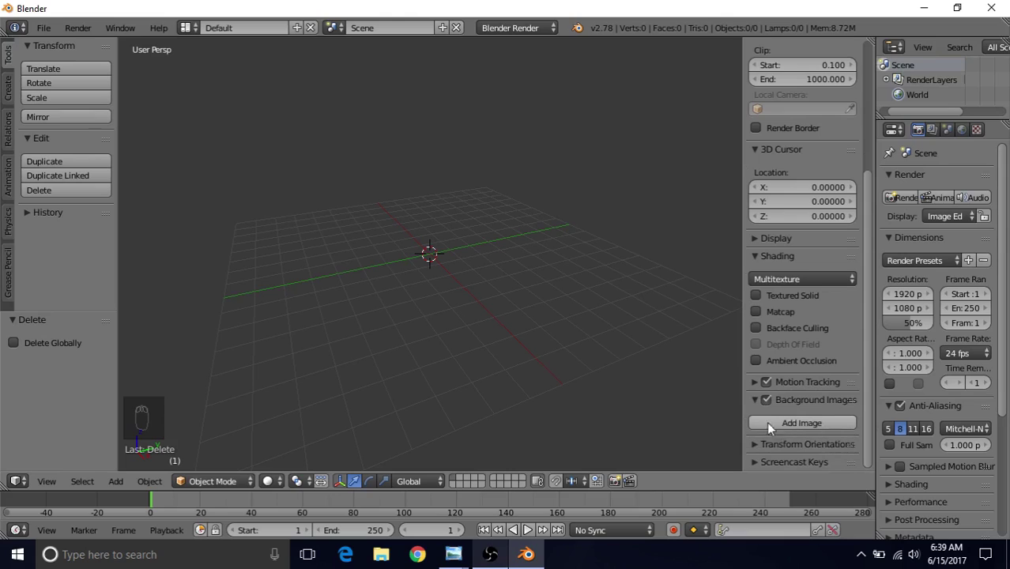
Add three empty background image slots, then begin saving the scene under a new name
left_click_drag(808, 427, 867, 392)
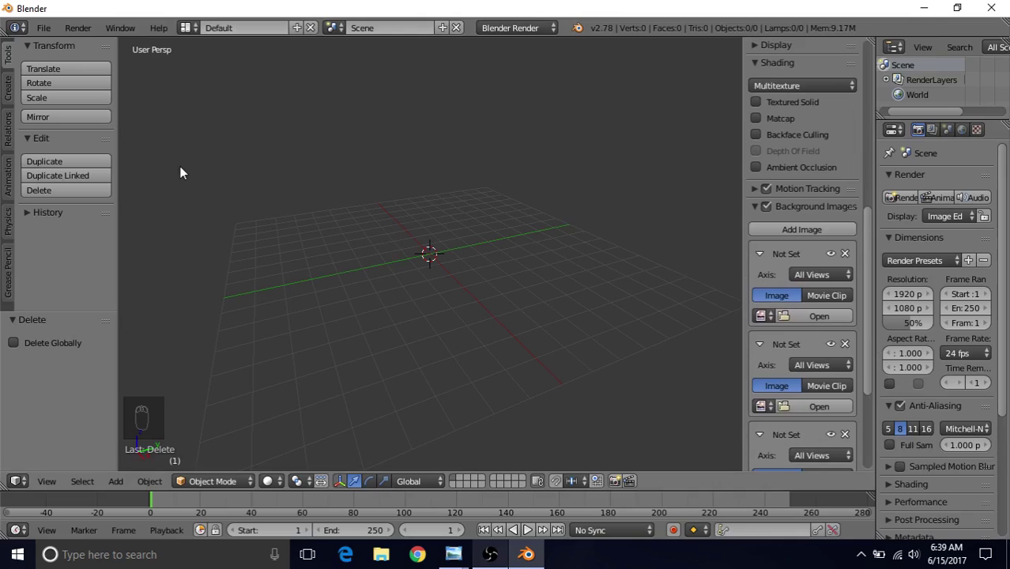
left_click_drag(47, 34, 80, 164)
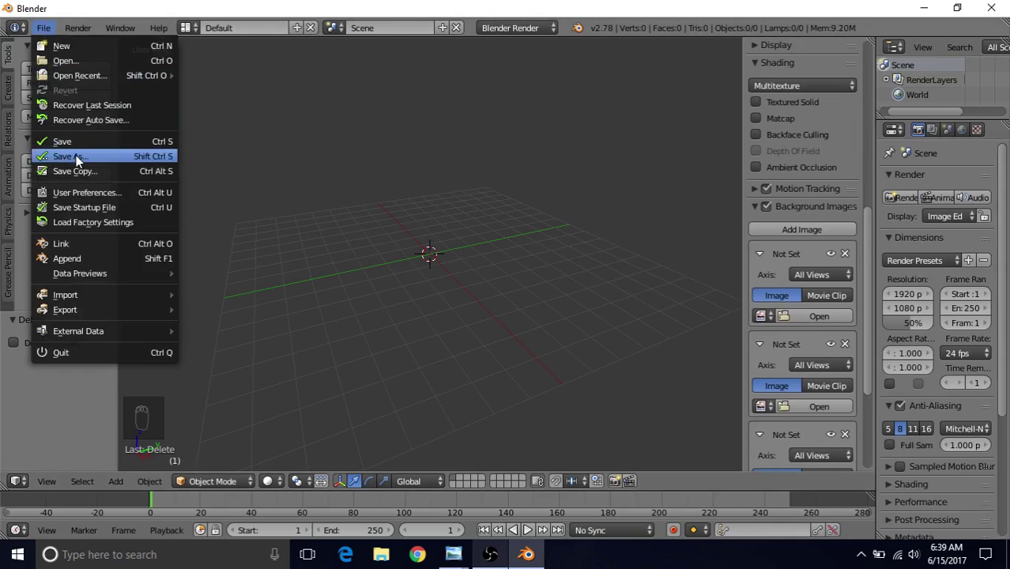
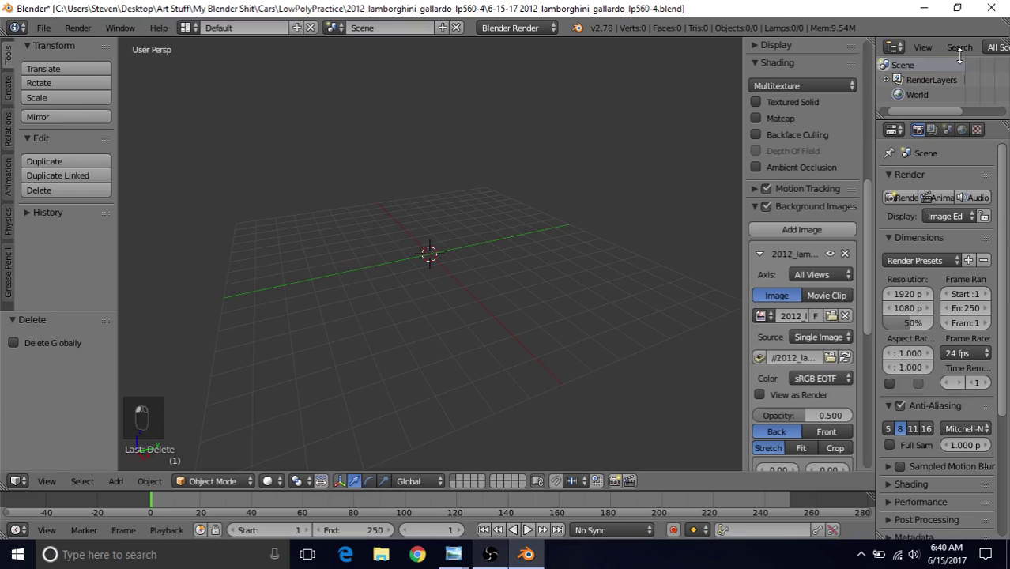
Assign the blueprint to the Right axis and check it in Right Ortho view with offsets 4.53 / -1.31
left_click_drag(871, 272, 805, 235)
left_click_drag(805, 235, 381, 166)
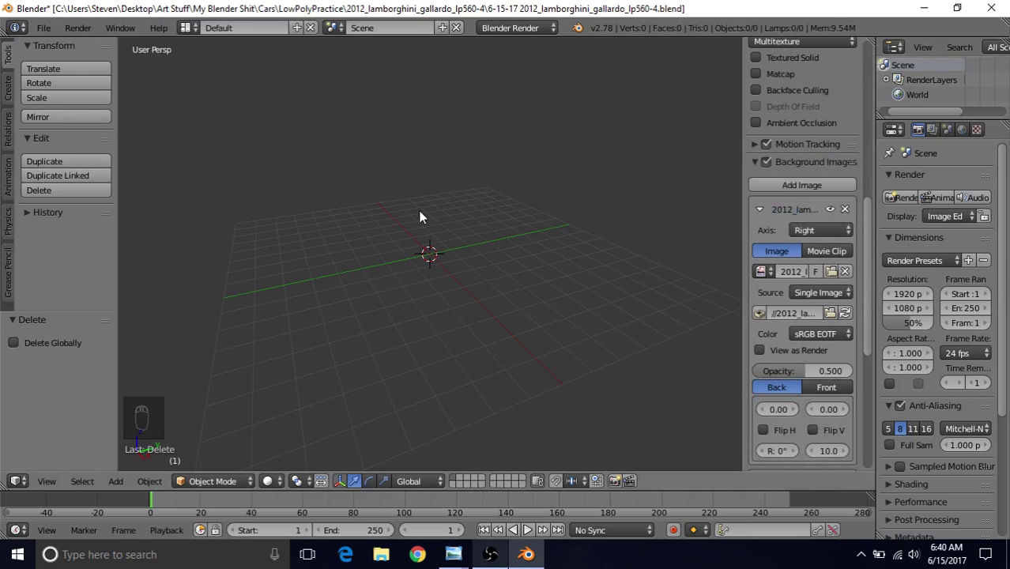
key("KP_3")
key("KP_5")
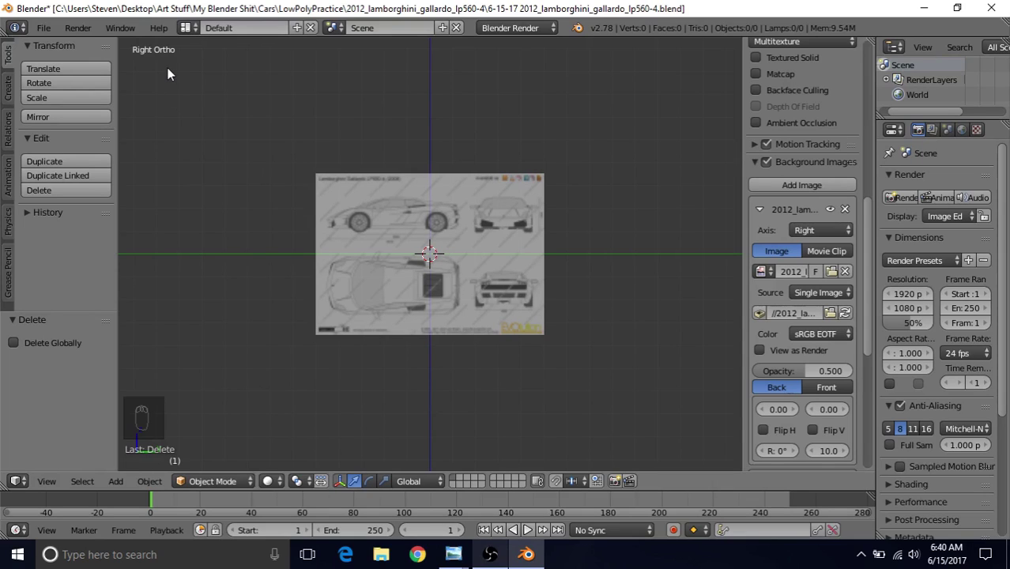
key("KP_5")
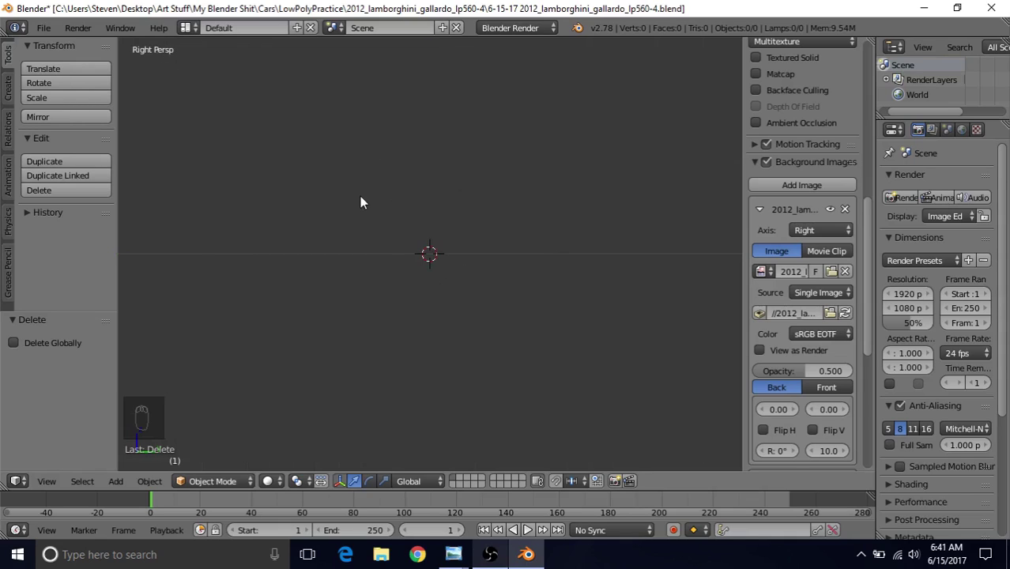
key("KP_5")
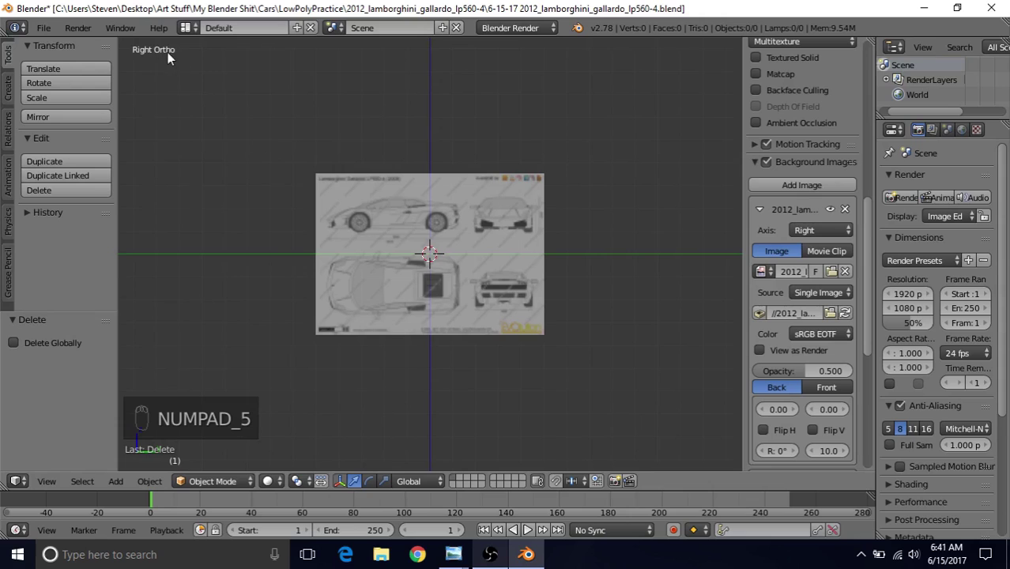
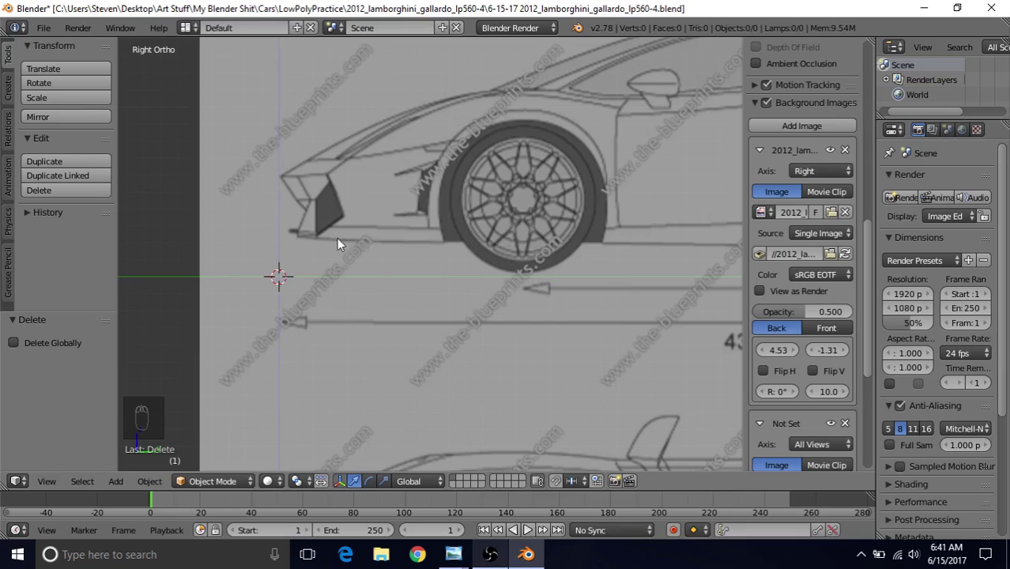
left_click_drag(444, 237, 422, 258)
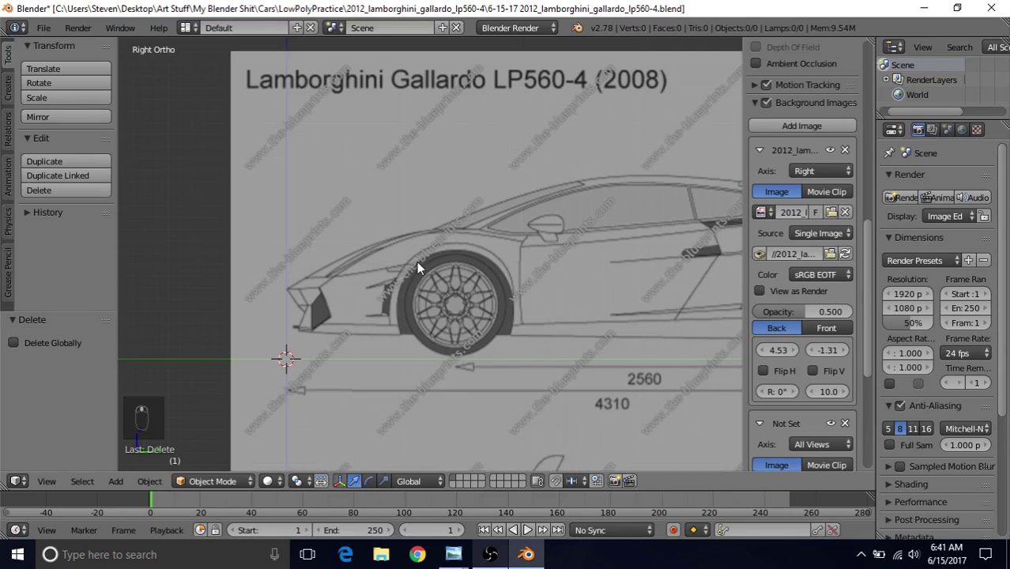
left_click_drag(873, 294, 862, 355)
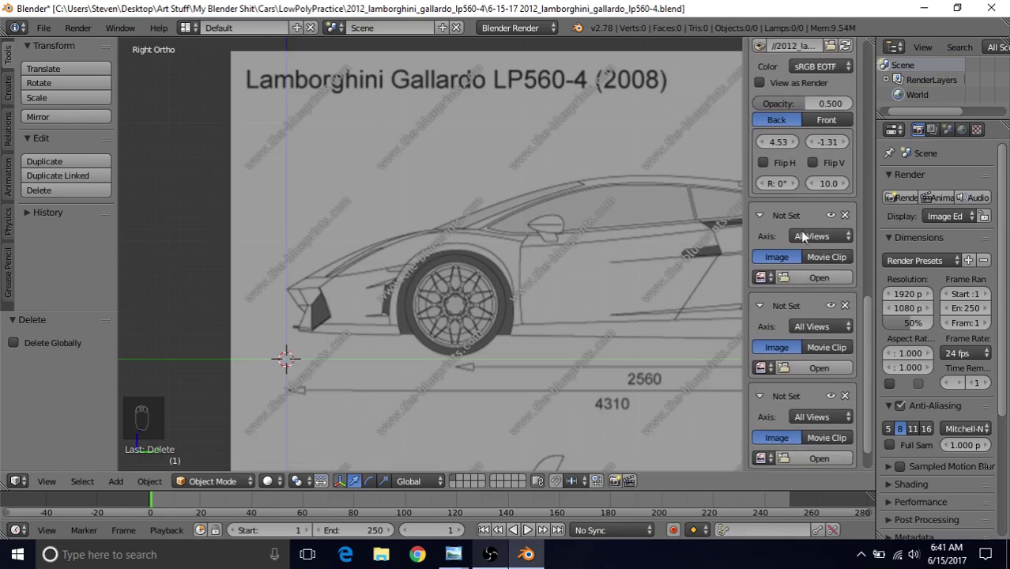
Assign the second slot to the Top axis and shift the top blueprint sideways onto the origin
left_click_drag(805, 242, 728, 222)
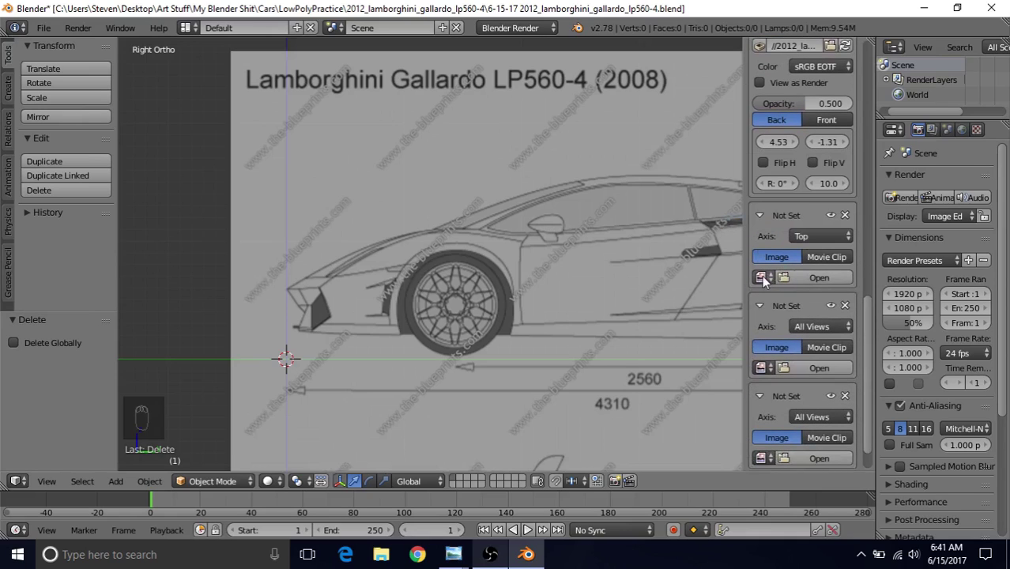
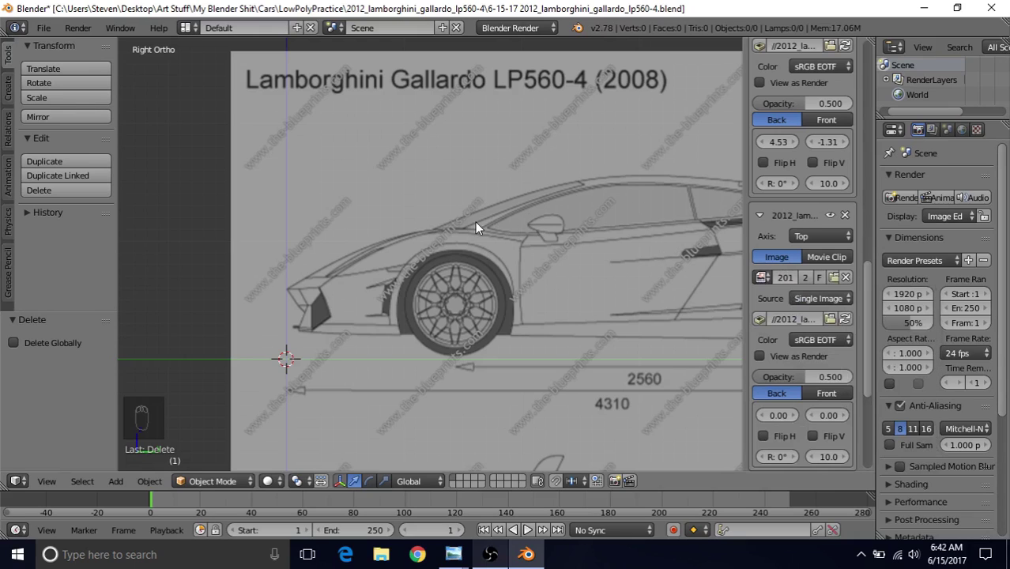
key("KP_7")
left_click(503, 271)
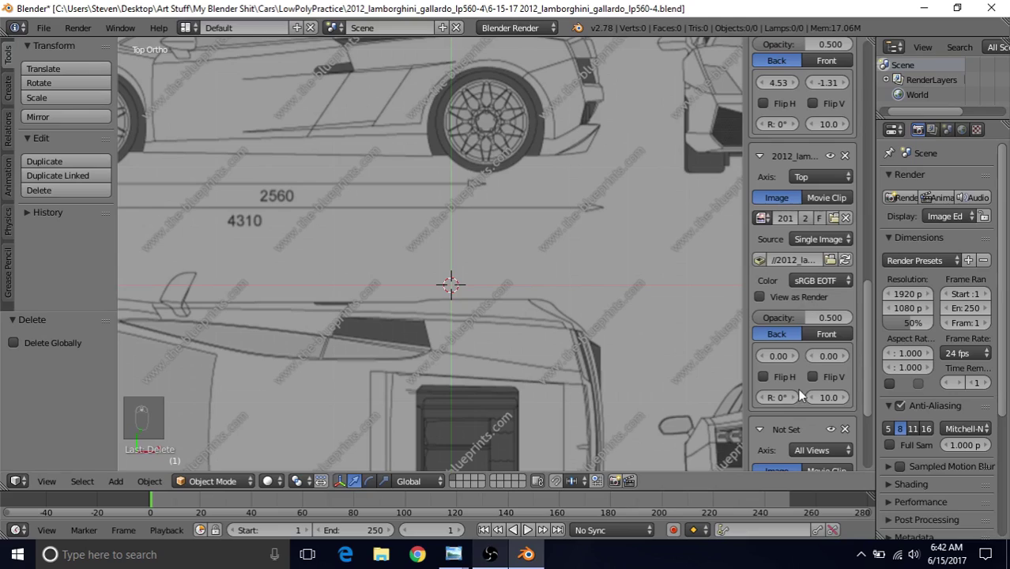
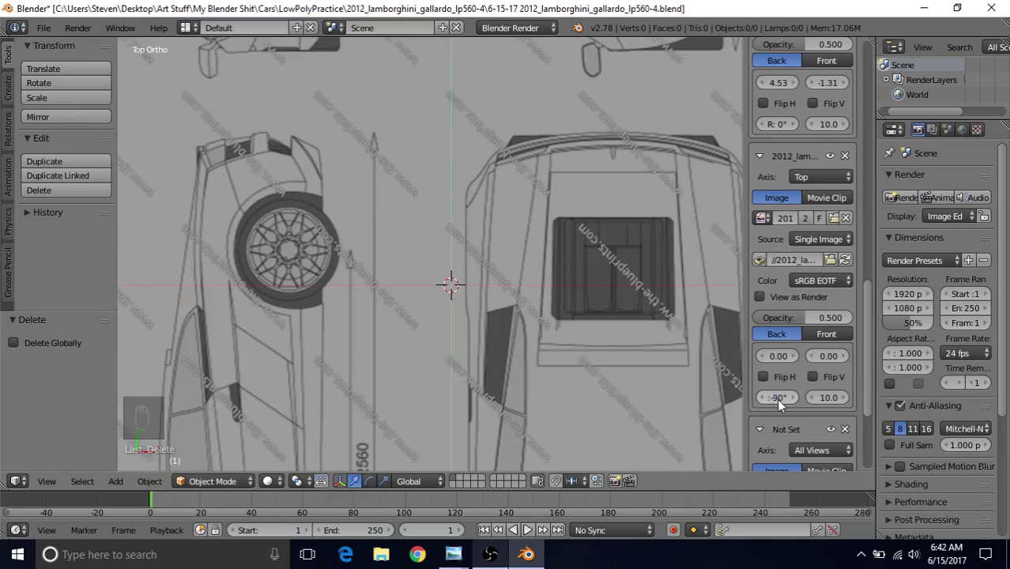
left_click(781, 360)
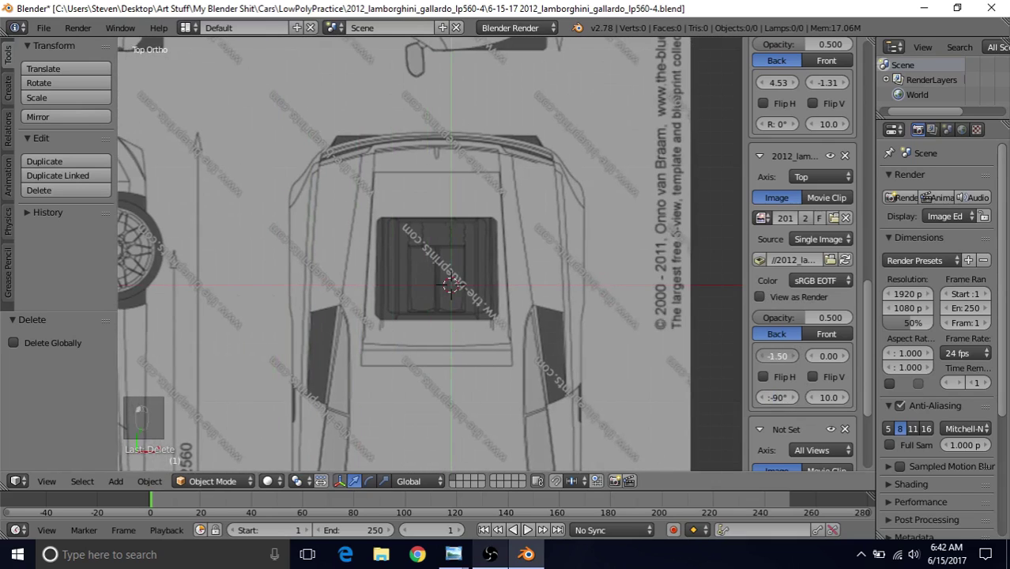
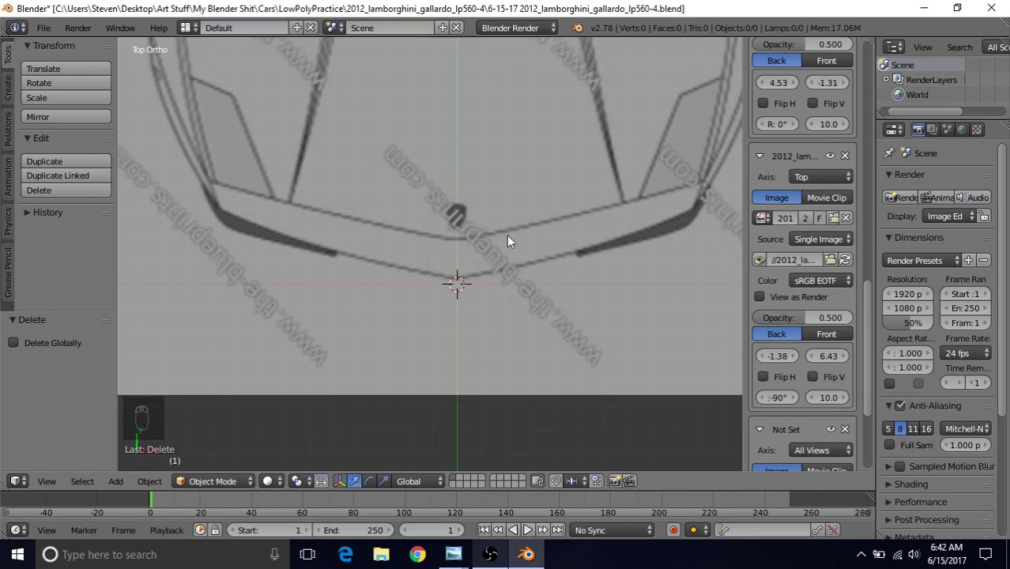
Zoom around the car's nose to verify the top blueprint is centred
middle_click(501, 173)
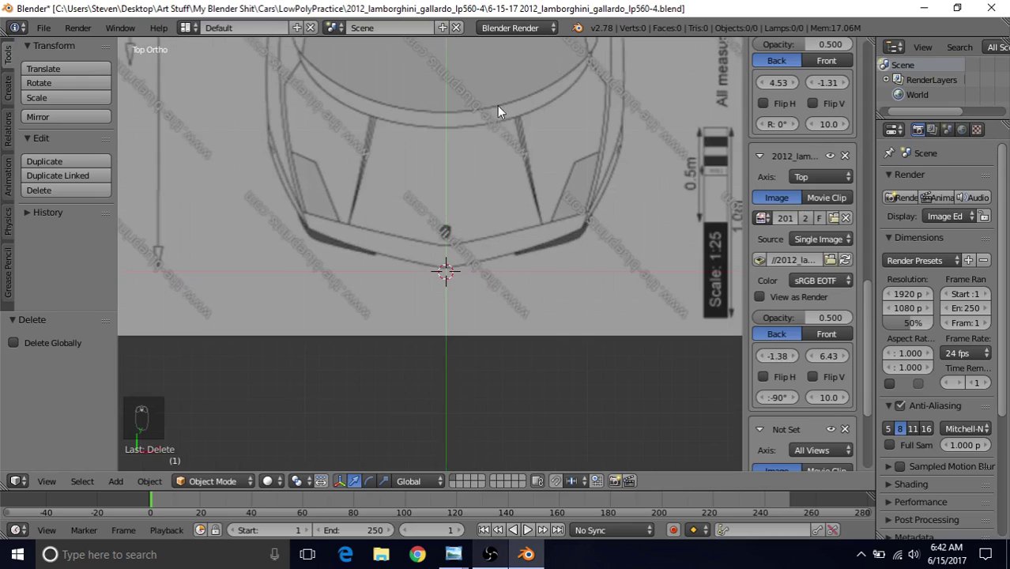
left_click_drag(506, 438, 488, 354)
middle_click(490, 458)
middle_click(503, 320)
middle_click(530, 346)
middle_click(531, 222)
middle_click(495, 242)
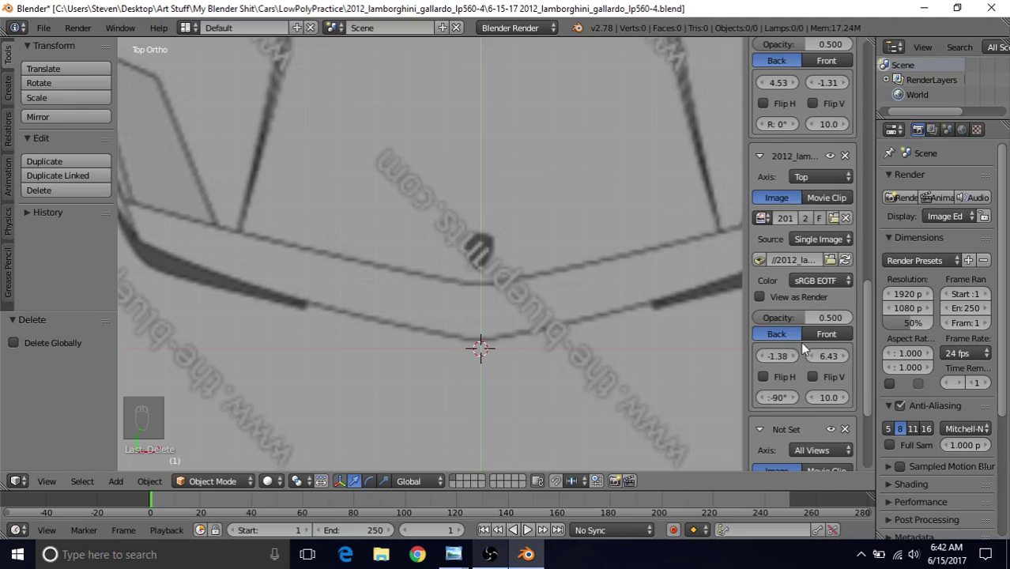
left_click_drag(837, 363, 576, 251)
middle_click(571, 243)
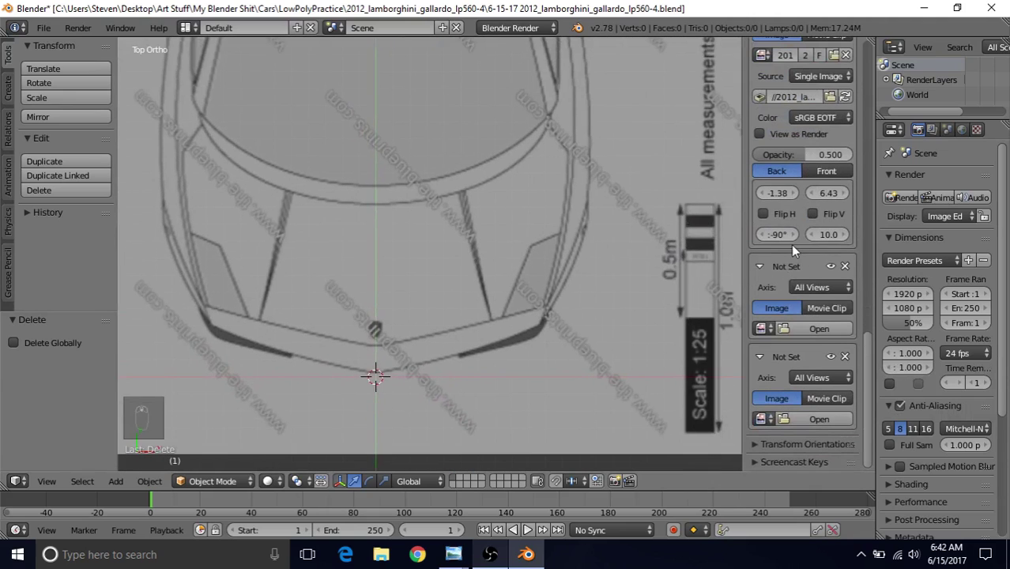
Set the next empty background slot's Axis to Front
left_click_drag(809, 288, 766, 333)
left_click_drag(766, 285, 400, 230)
Load the Gallardo blueprint into the Front slot and inspect it in Front Ortho view
key("KP_1")
middle_click(401, 236)
middle_click(441, 302)
middle_click(427, 217)
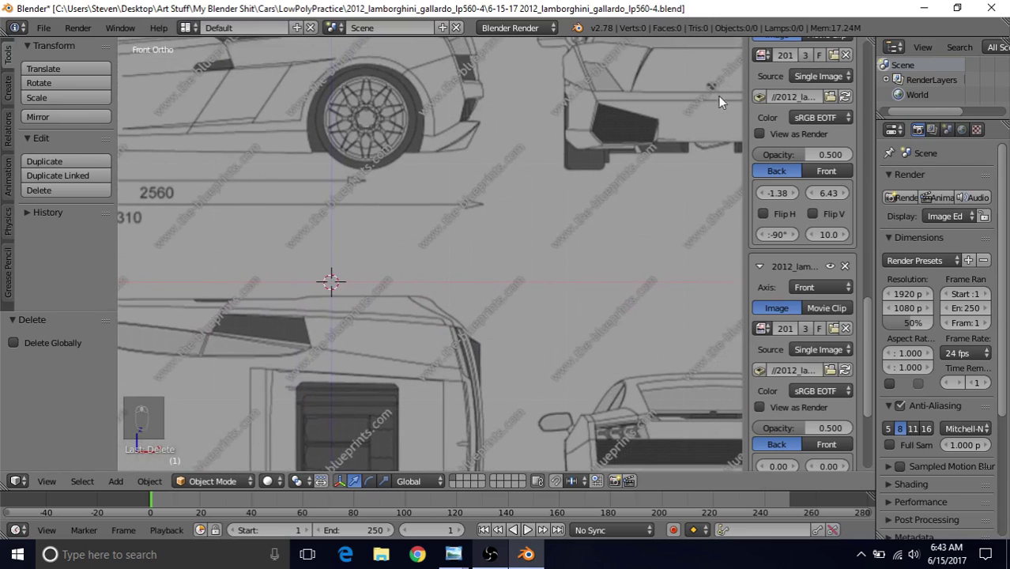
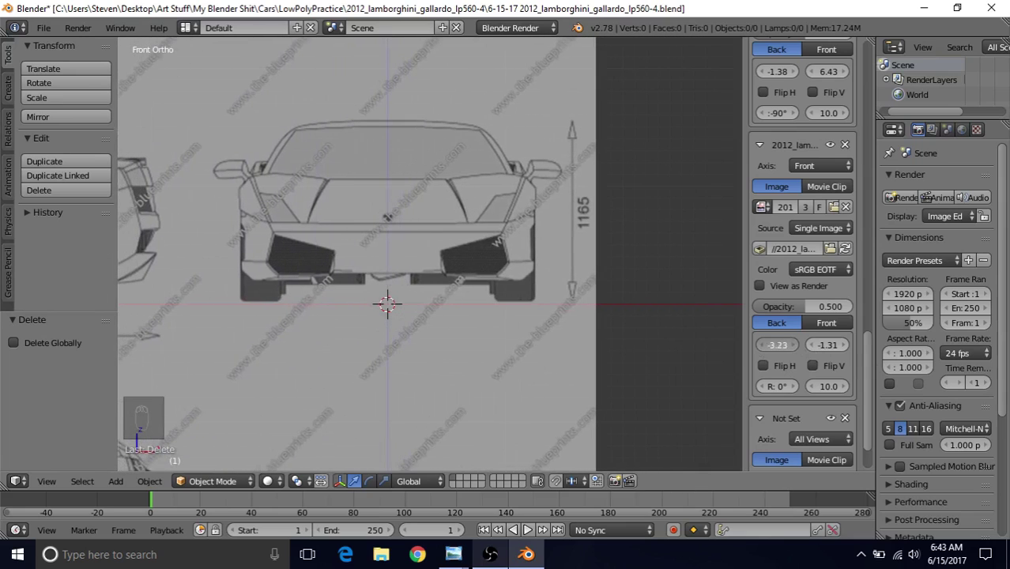
middle_click(364, 233)
middle_click(538, 234)
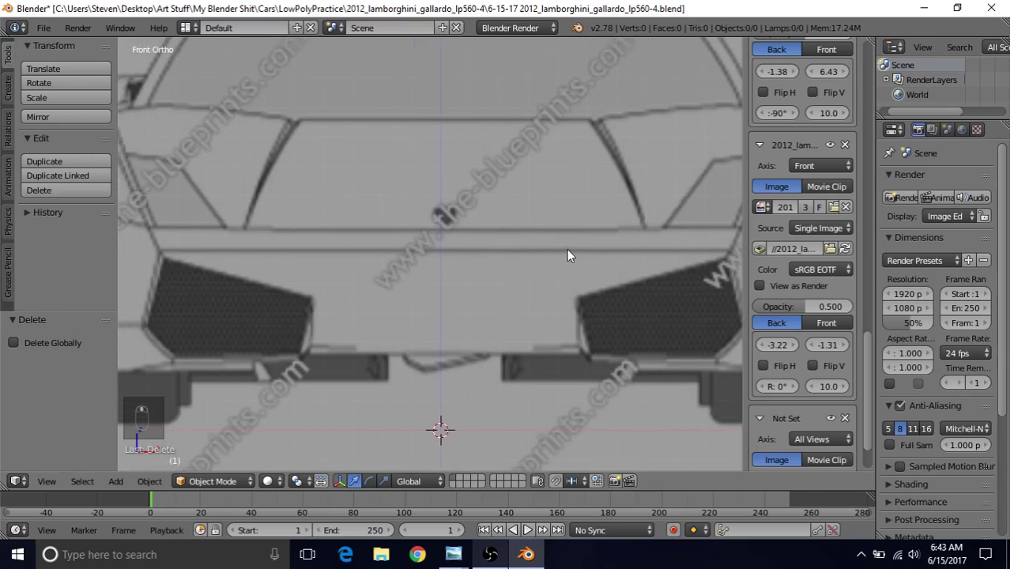
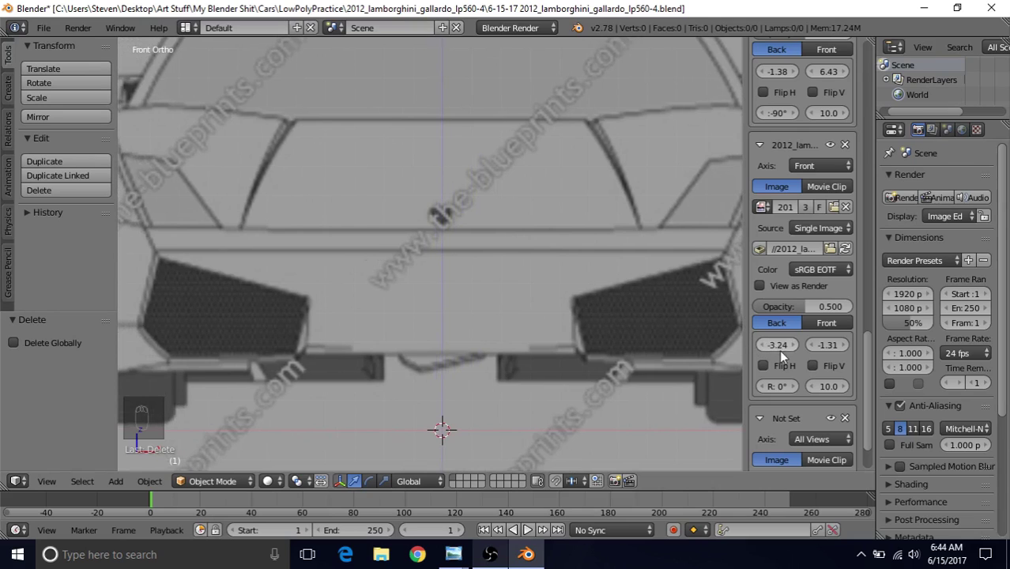
Adjust the front image's X/Y offsets until the car's front is centred on the origin
left_click_drag(389, 162, 538, 324)
left_click_drag(542, 318, 871, 374)
left_click_drag(871, 374, 515, 334)
left_click_drag(515, 334, 780, 291)
left_click_drag(779, 292, 805, 386)
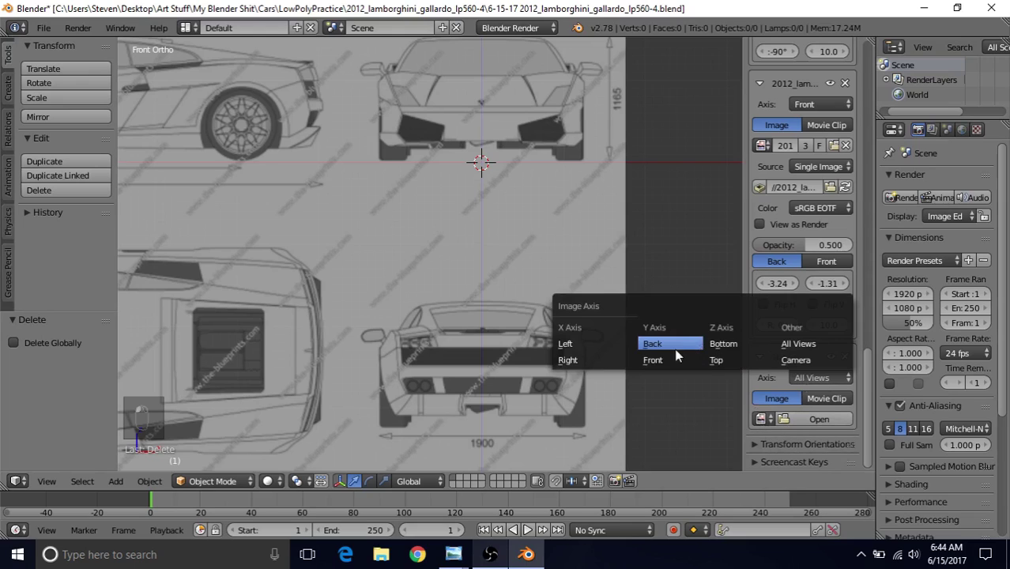
Load the blueprint into a Back-axis slot and offset it (X -3.24) so the rear is centred
left_click_drag(612, 366, 761, 424)
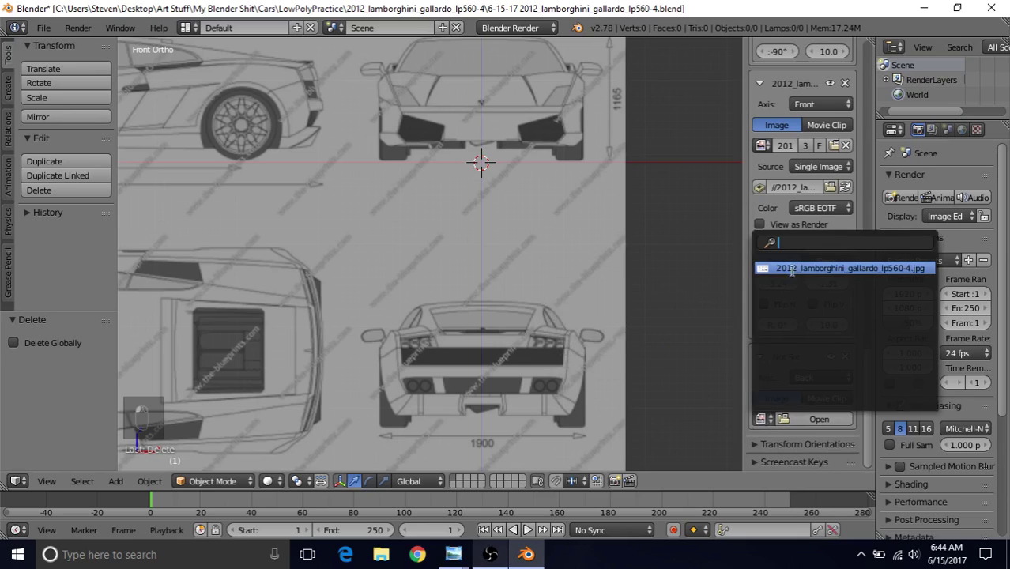
left_click_drag(745, 329, 472, 233)
key("ctrl+KP_1")
middle_click(555, 196)
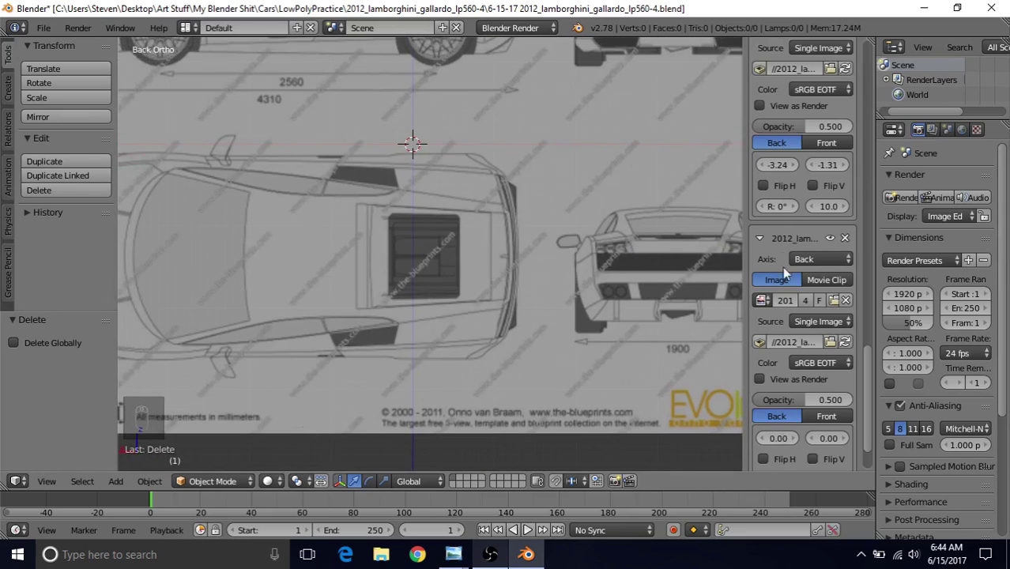
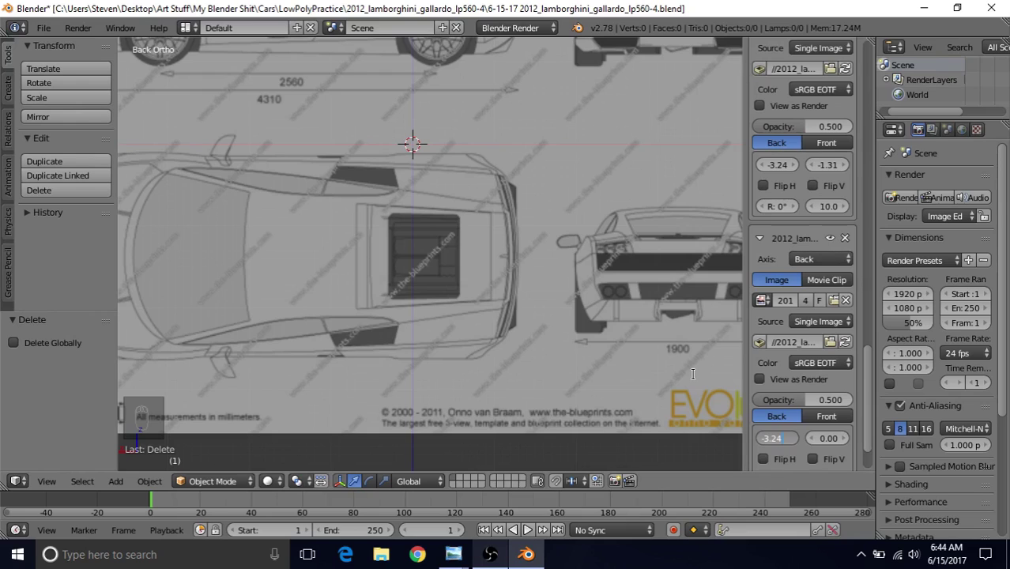
left_click_drag(699, 383, 430, 196)
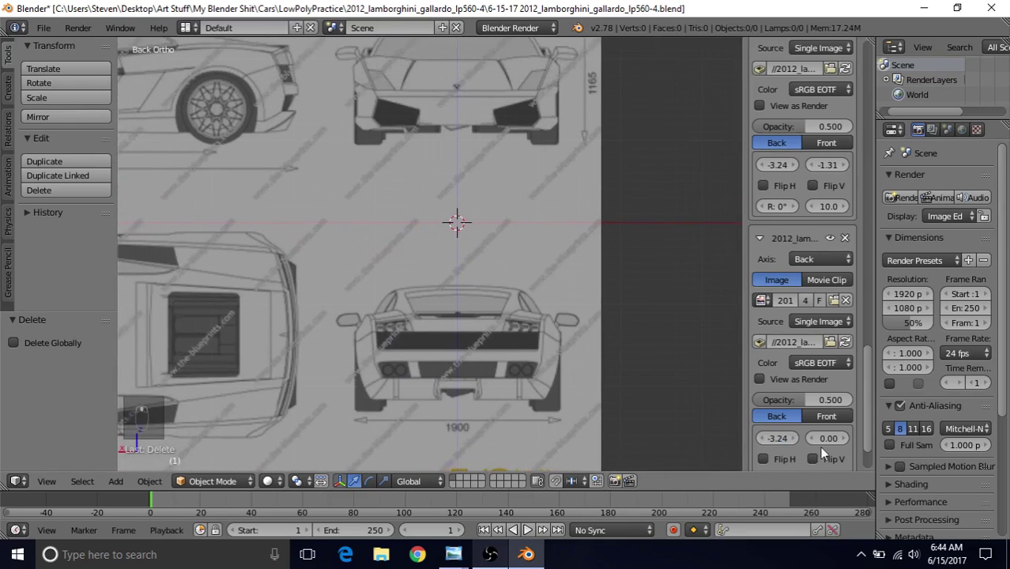
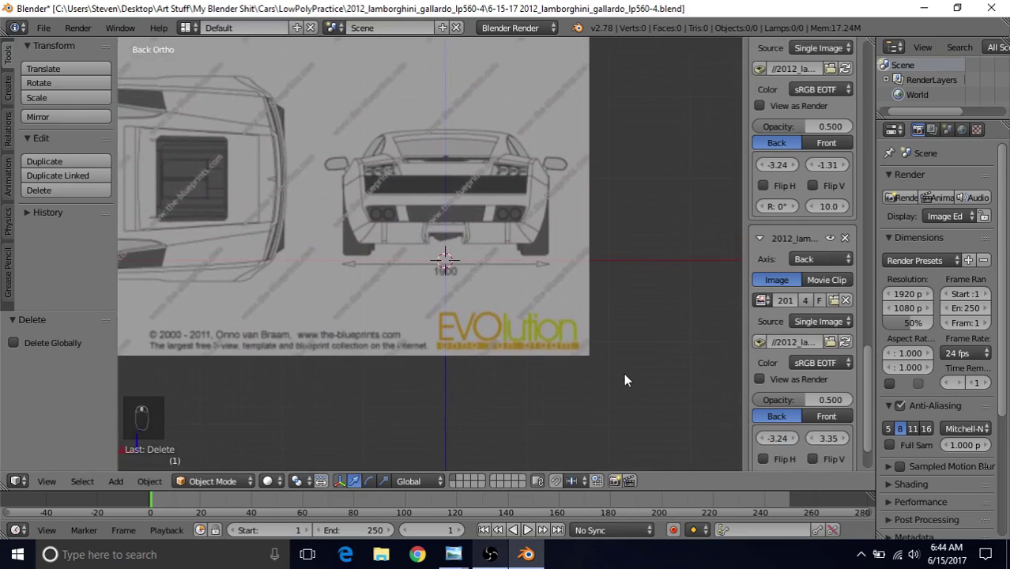
left_click_drag(630, 379, 610, 302)
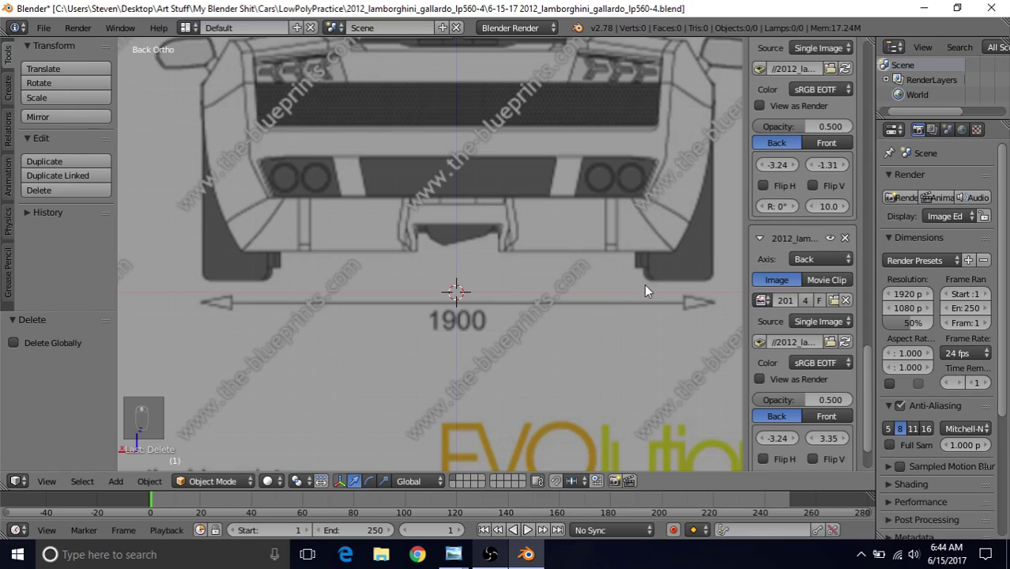
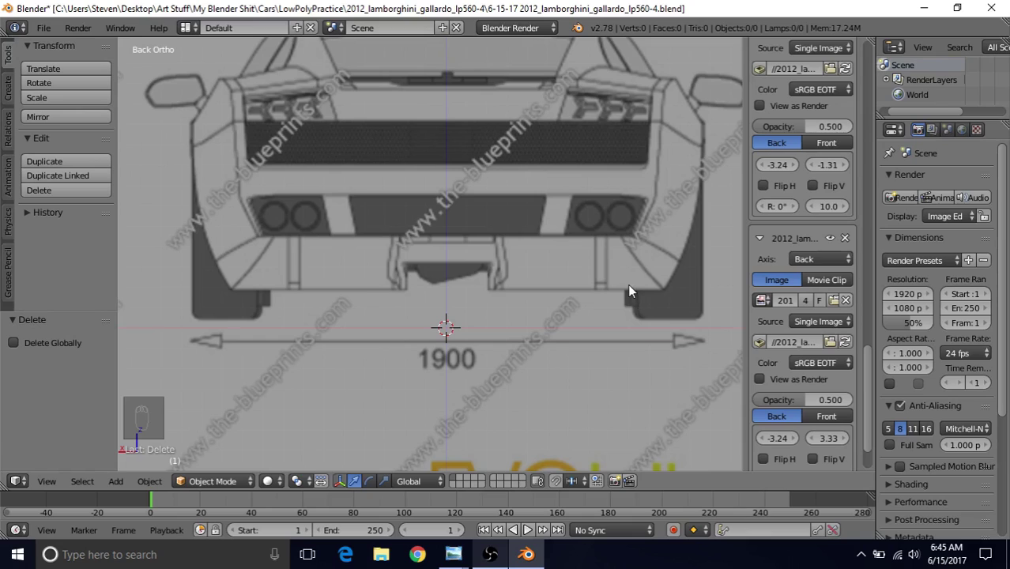
Compare front, back and top views and lower the back image's Y offset from 3.33 to 3.31
key("KP_1")
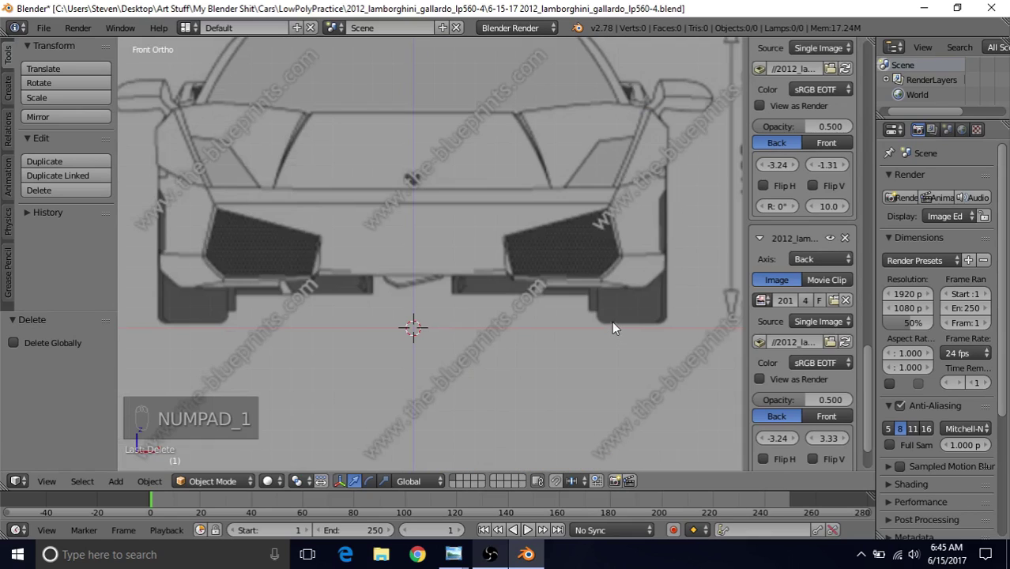
middle_click(616, 331)
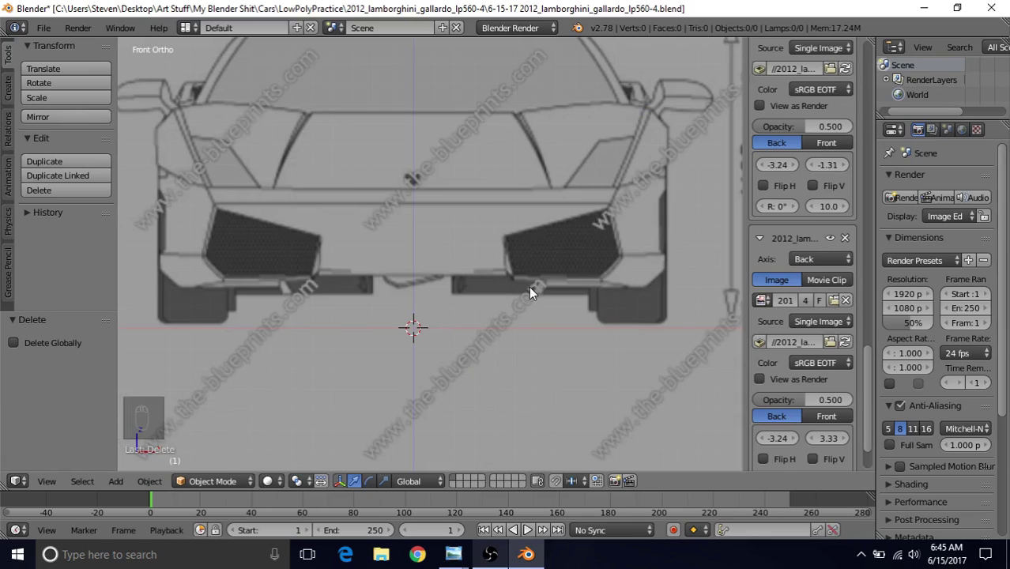
key("ctrl+KP_1")
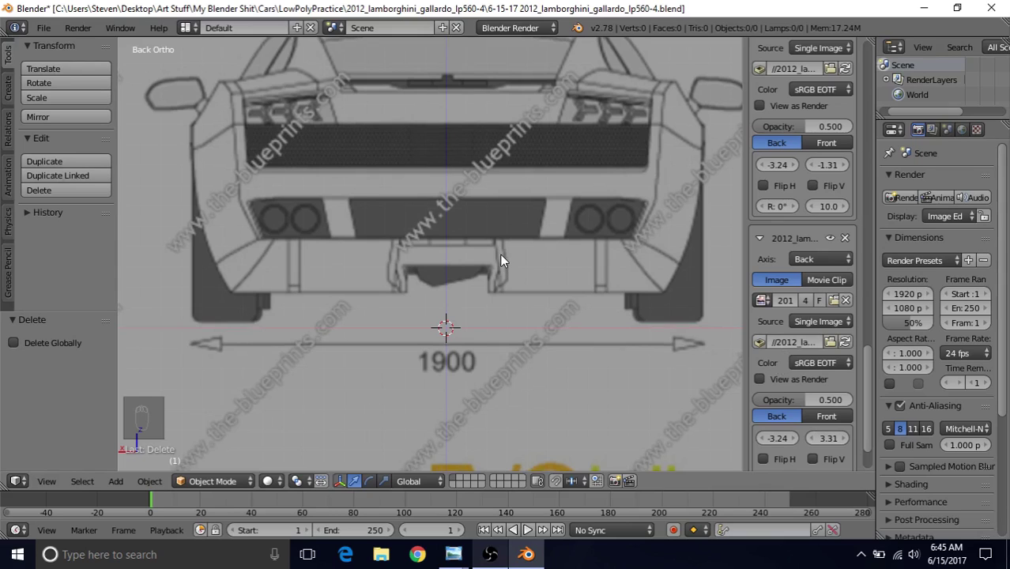
key("KP_1")
key("ctrl+KP_1")
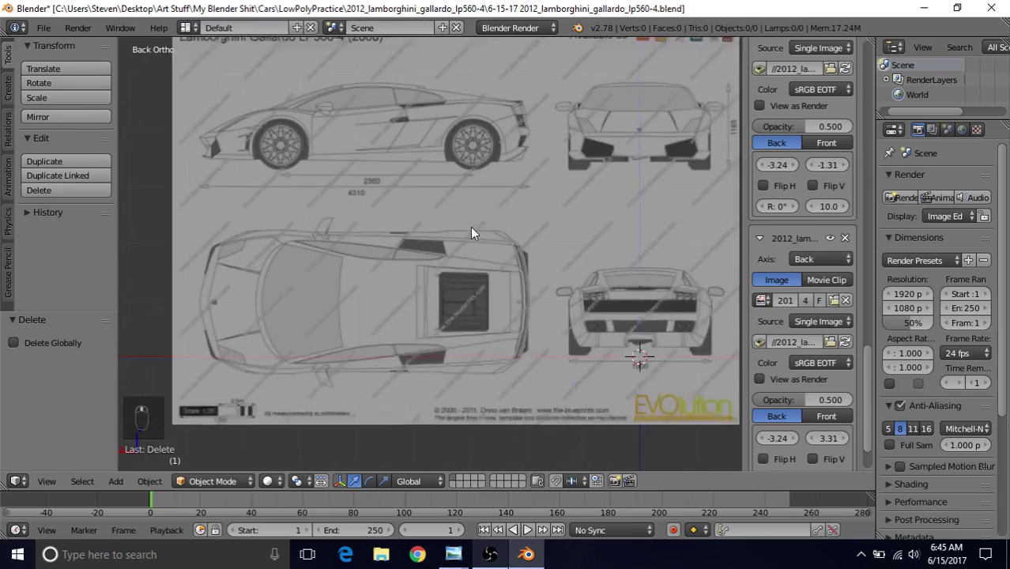
key("KP_1")
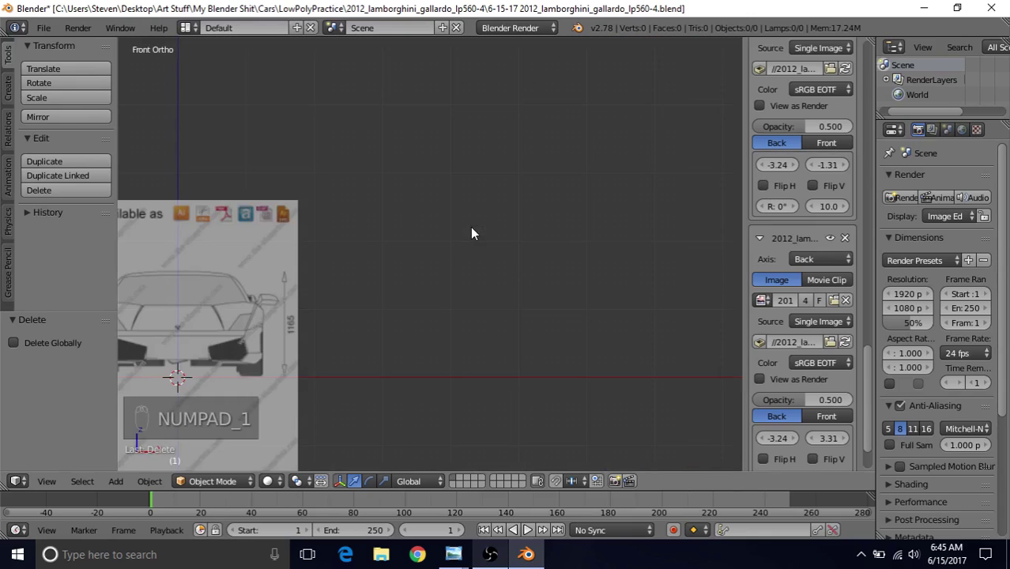
key("KP_3")
key("KP_7")
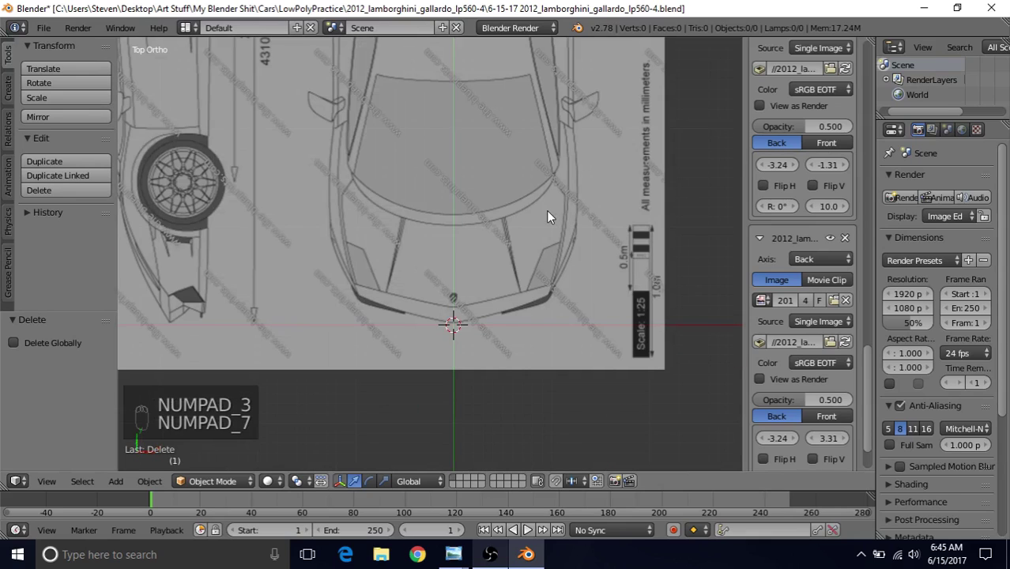
key("ctrl+KP_1")
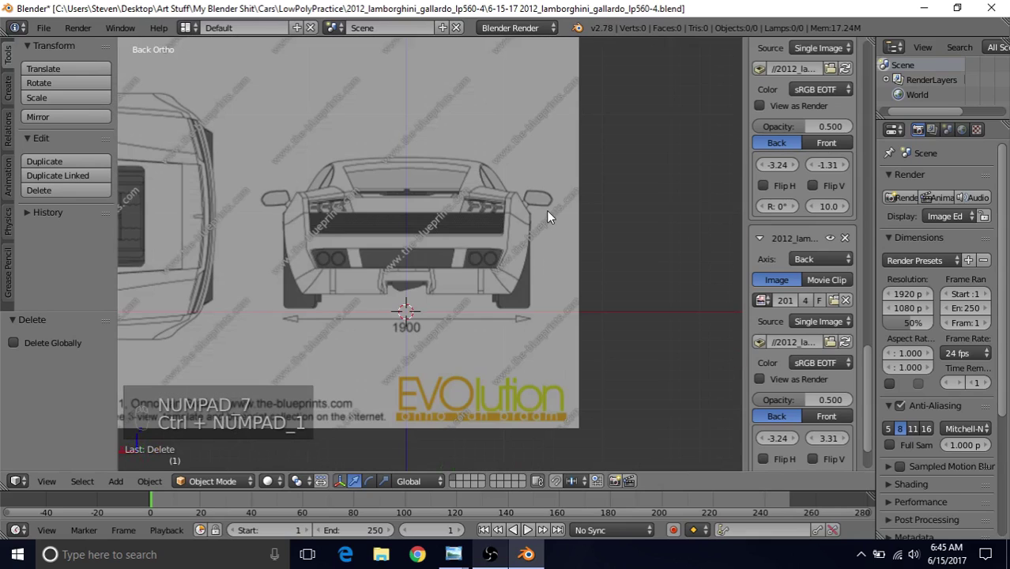